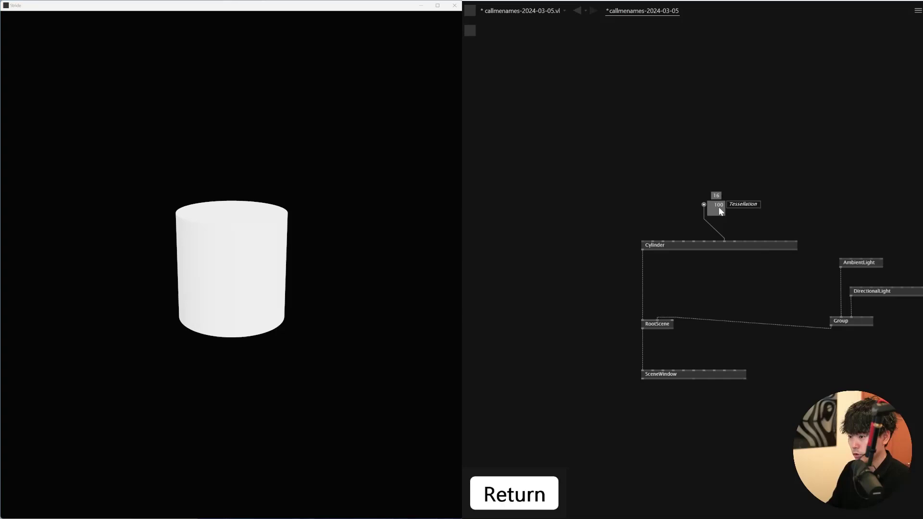
Add a Height IOBox on the Cylinder and drag it from 1.00 down to 0.03, giving a thin disc.
left_click_drag(238, 101, 652, 213)
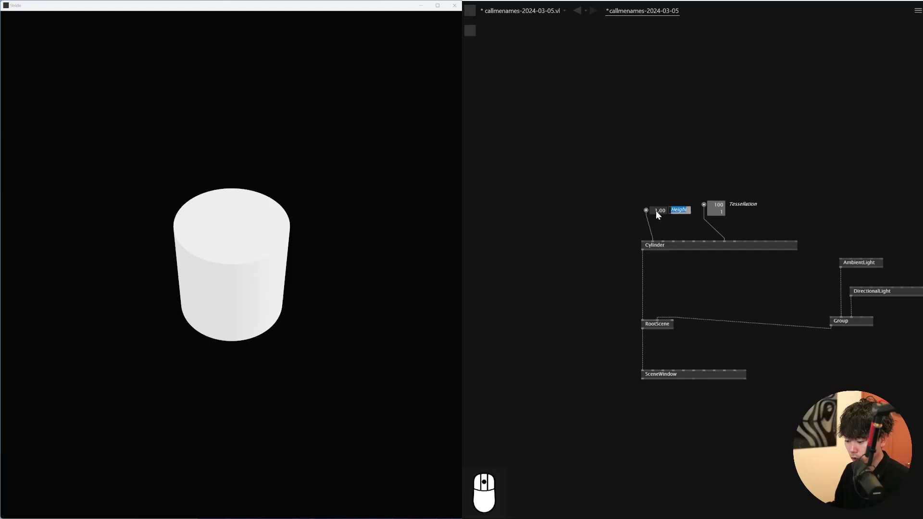
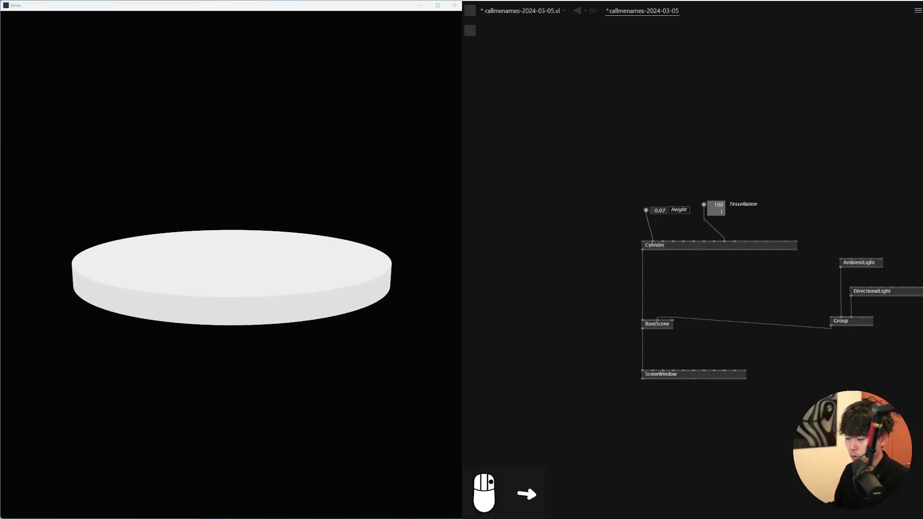
left_click_drag(302, 314, 663, 202)
left_click_drag(664, 201, 715, 249)
left_click_drag(714, 249, 670, 199)
left_click_drag(669, 199, 671, 201)
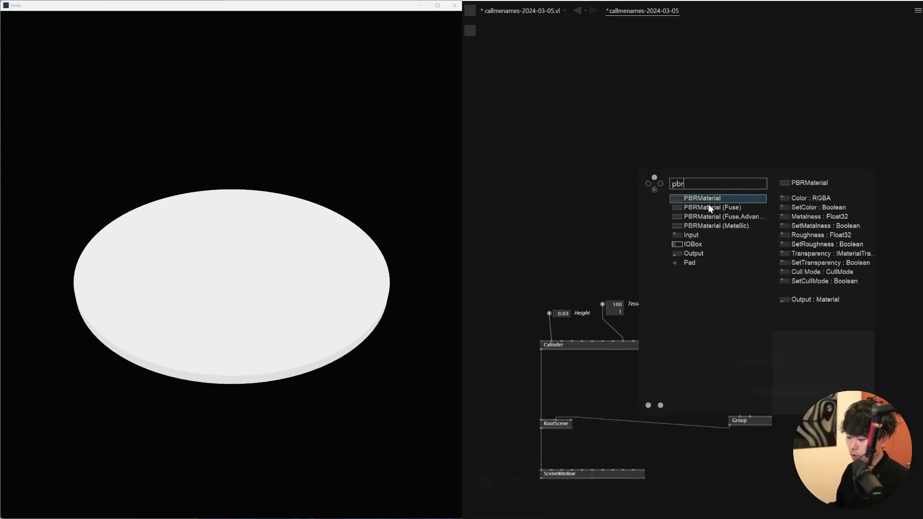
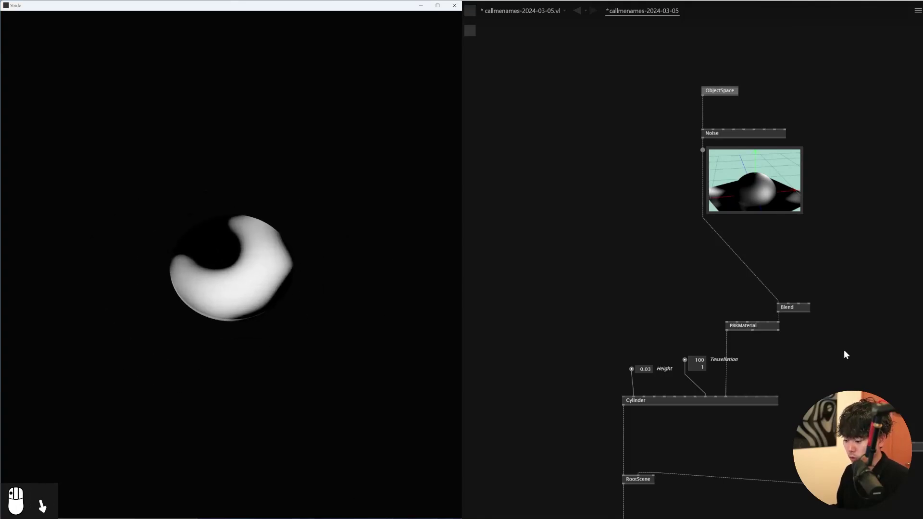
Create a SkyboxLight, link it into the light Group and enable its grey background.
left_click(837, 81)
right_click(836, 82)
left_click_drag(821, 203, 874, 171)
left_click(858, 201)
right_click(819, 253)
left_click_drag(809, 269, 809, 269)
key("Return")
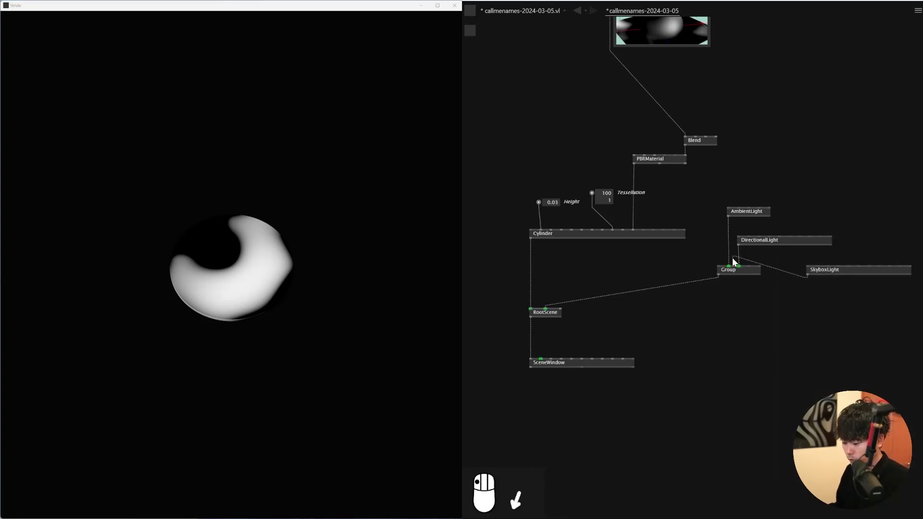
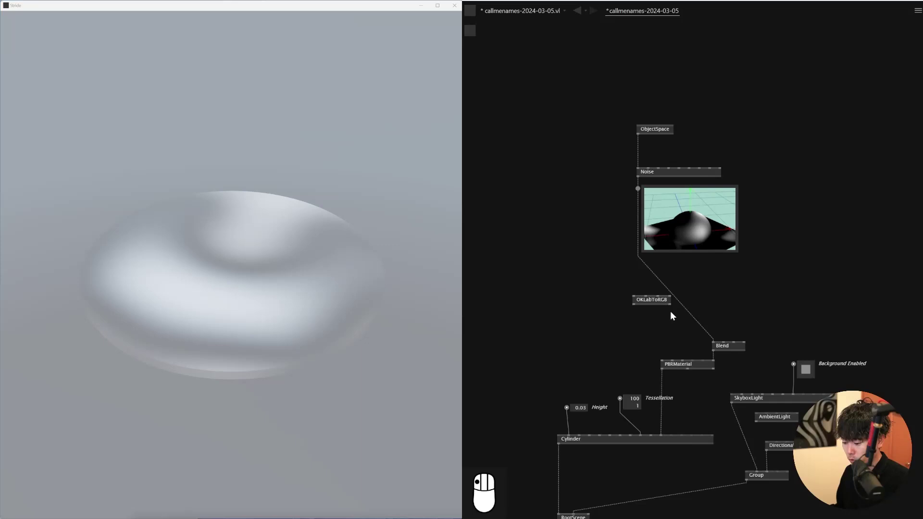
Route the noise colour through an OKLabToRGB node into the material colour.
scroll("up", 3)
left_click_drag(624, 301, 640, 306)
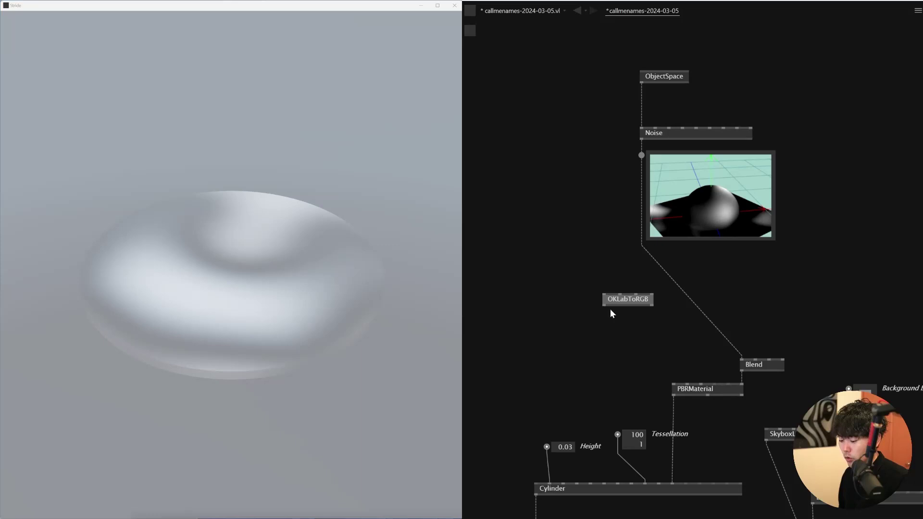
left_click_drag(673, 355, 649, 301)
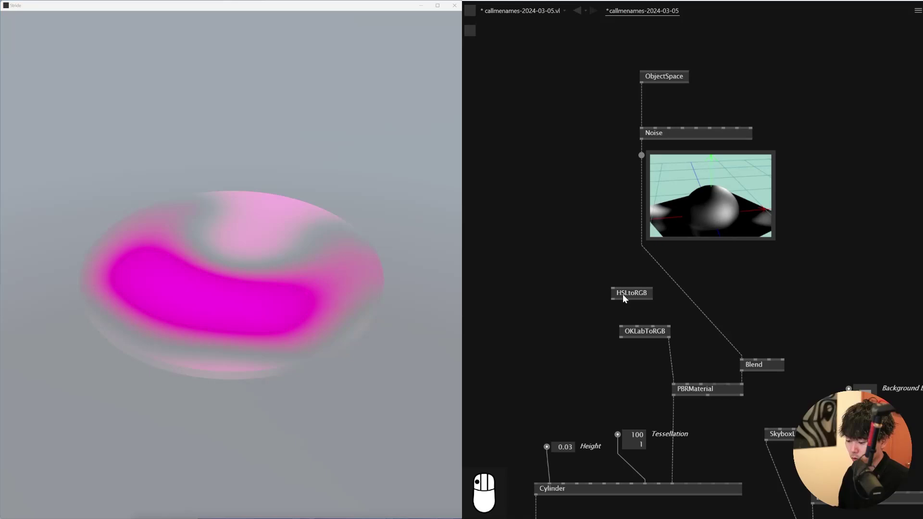
Add HSLtoRGB with an HSL IOBox set to 0, 1, 0.5 and an RGB colour preview.
left_click_drag(607, 295, 598, 276)
left_click_drag(598, 276, 610, 293)
left_click_drag(610, 293, 596, 292)
right_click(596, 292)
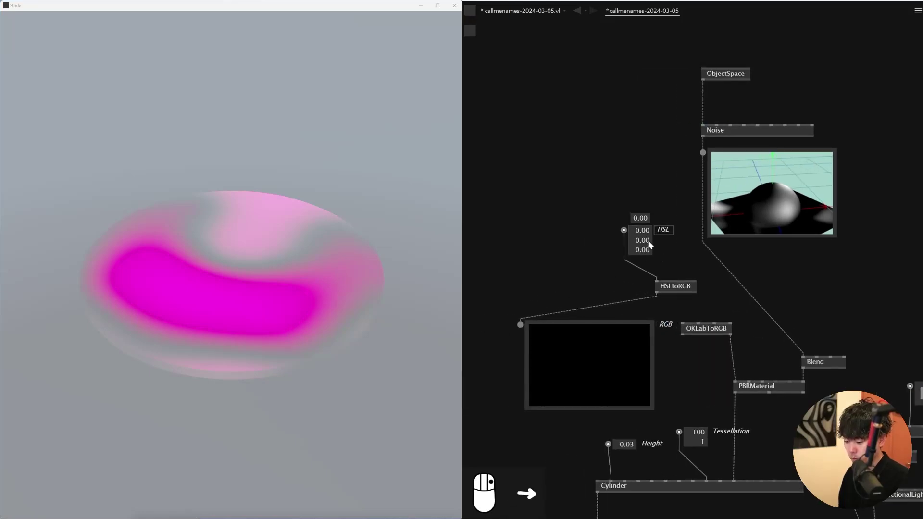
left_click_drag(652, 245, 647, 249)
key("Return")
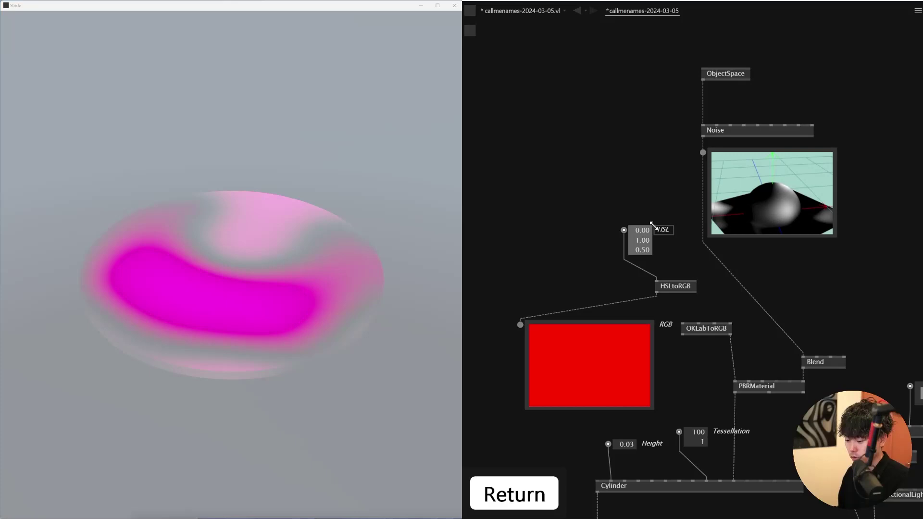
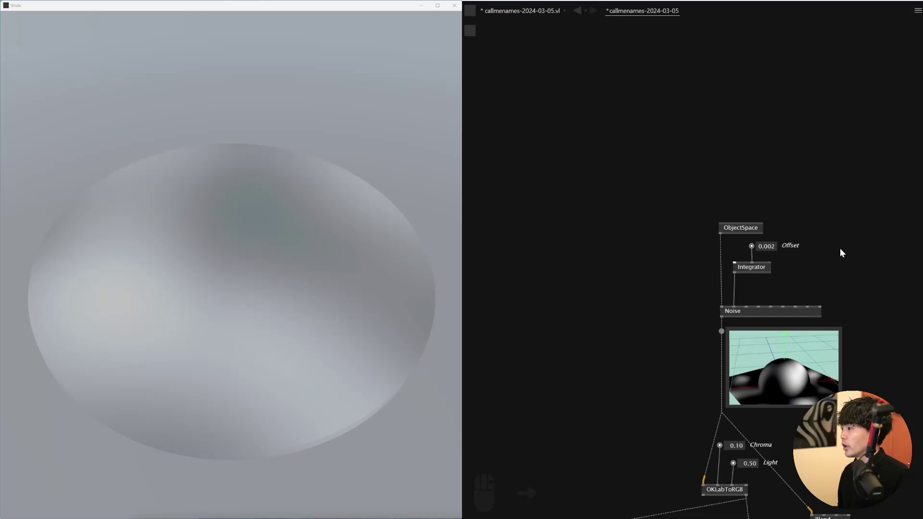
Create a SpotLight node in the lighting area of the patch.
left_click(717, 216)
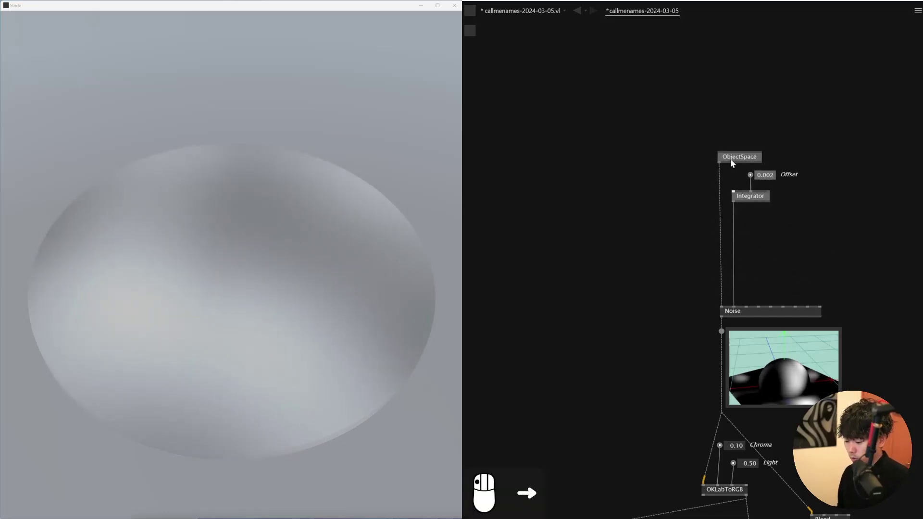
right_click(776, 284)
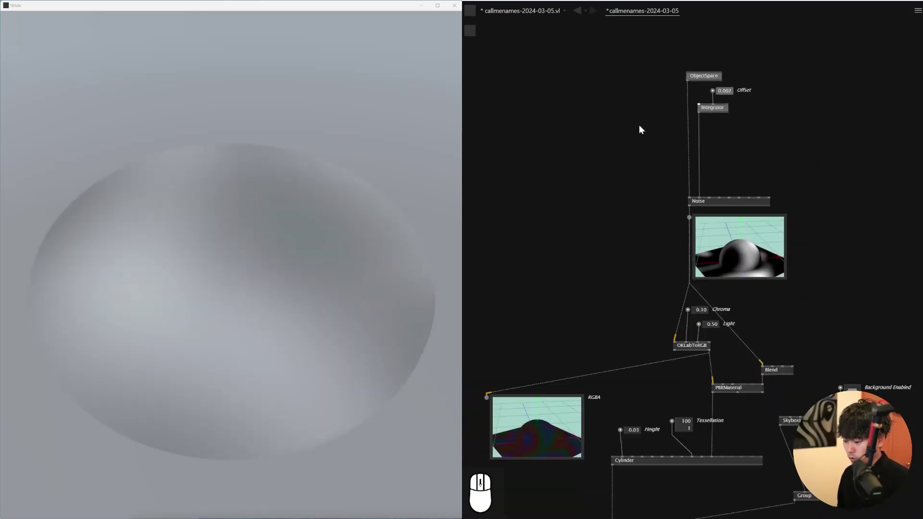
left_click(753, 169)
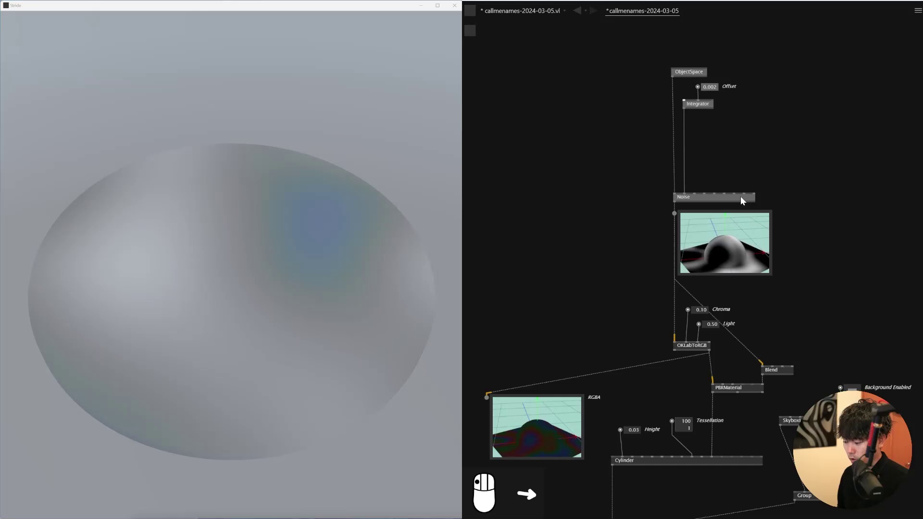
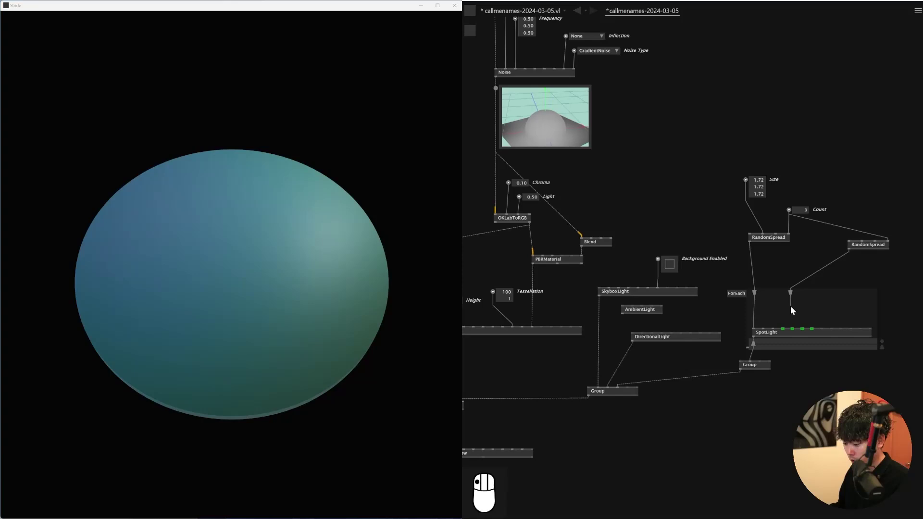
Feed RandomSpread values into a FromHSL hue inside the ForEach loop and colour the SpotLights with it.
key("Delete")
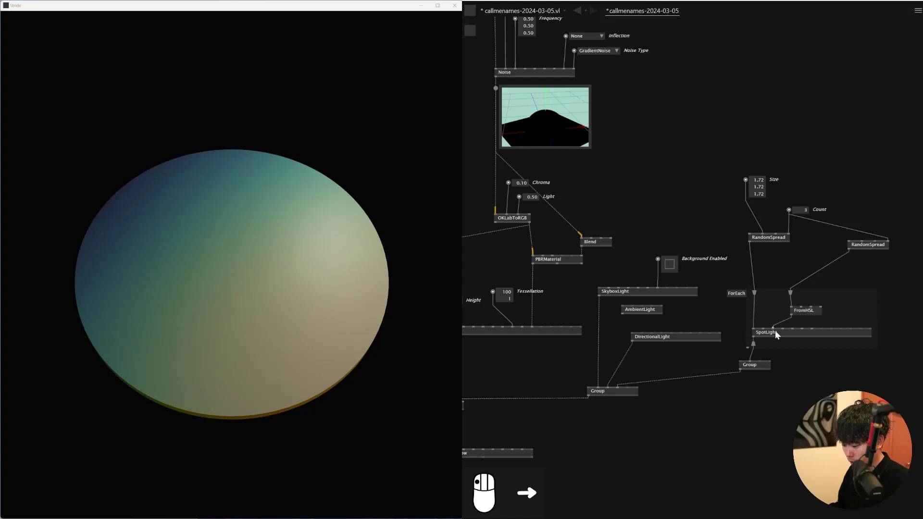
left_click_drag(810, 307, 815, 372)
left_click_drag(815, 371, 877, 245)
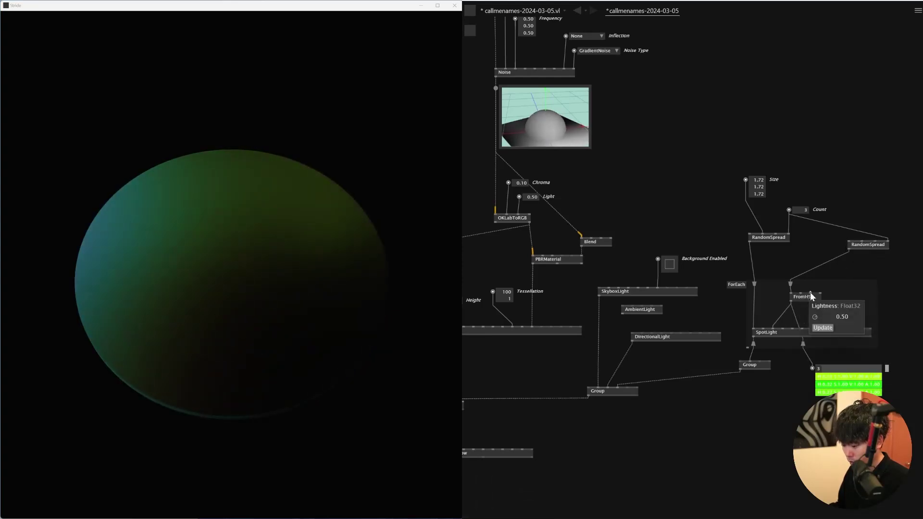
left_click(814, 297)
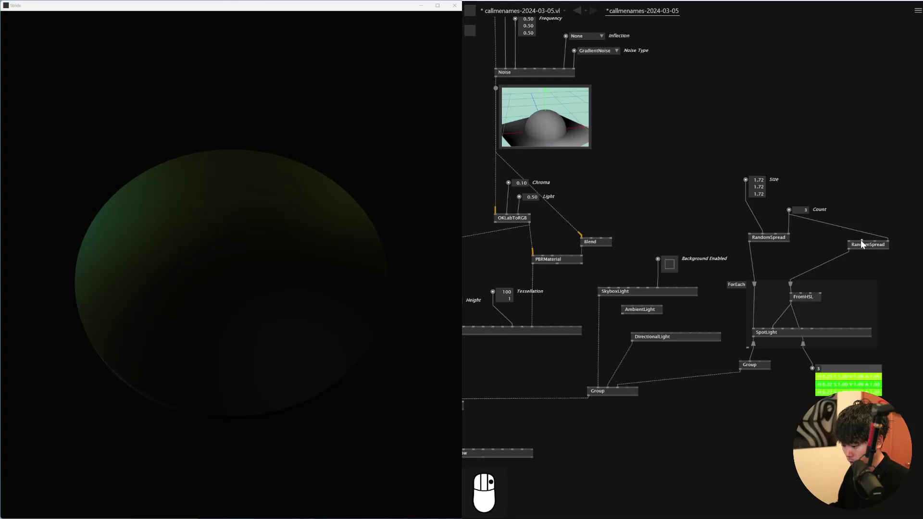
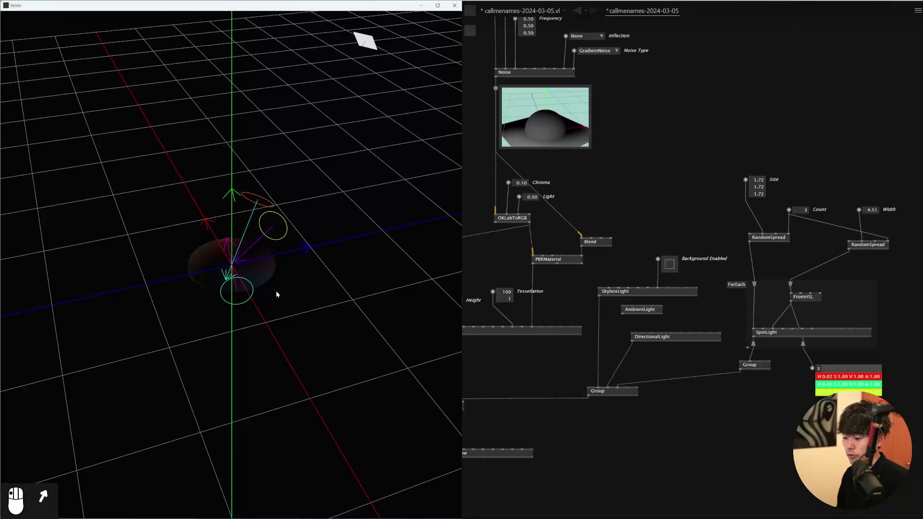
Expose a Seed pin on RandomSpread set to 9 and enlarge its spread size to 2.68.
left_click_drag(375, 268, 762, 177)
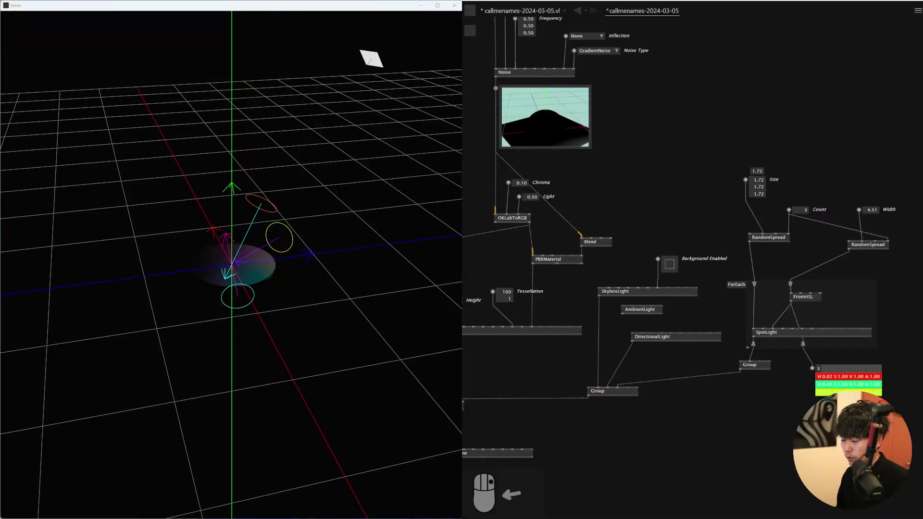
left_click_drag(780, 233, 778, 215)
left_click(777, 215)
right_click(789, 190)
left_click_drag(308, 315, 795, 190)
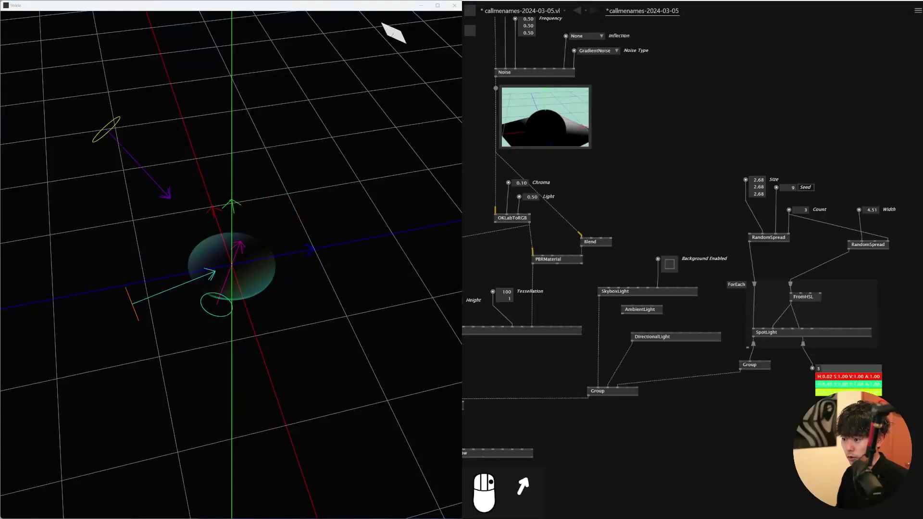
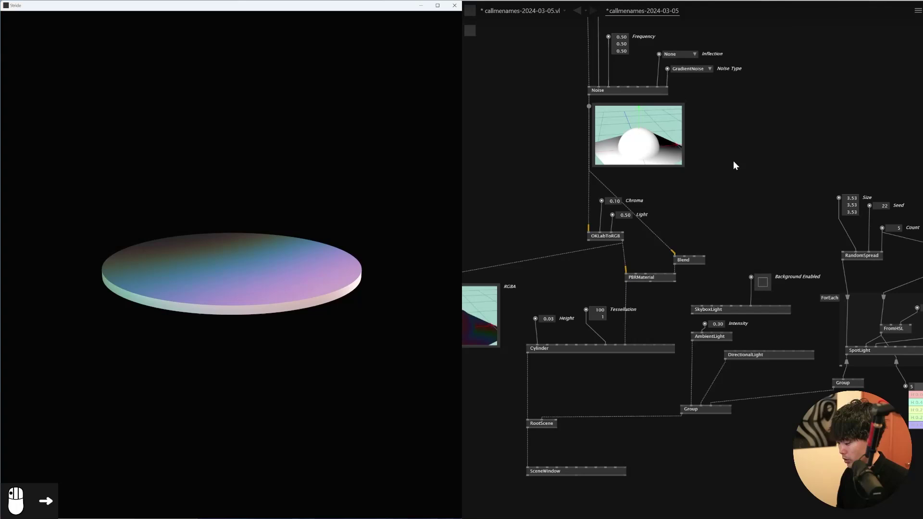
Build a ForEach region with Translate, Rotate and Cylinder fed by spread transforms, grouped into RootScene.
left_click_drag(681, 270, 578, 252)
left_click(578, 251)
left_click_drag(580, 298, 736, 270)
left_click_drag(735, 271, 690, 312)
left_click_drag(689, 312, 739, 149)
left_click_drag(724, 270, 723, 270)
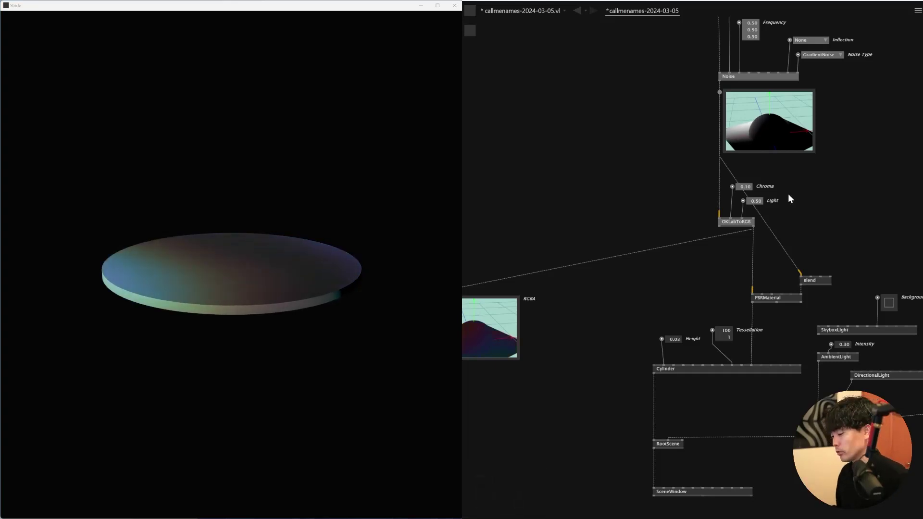
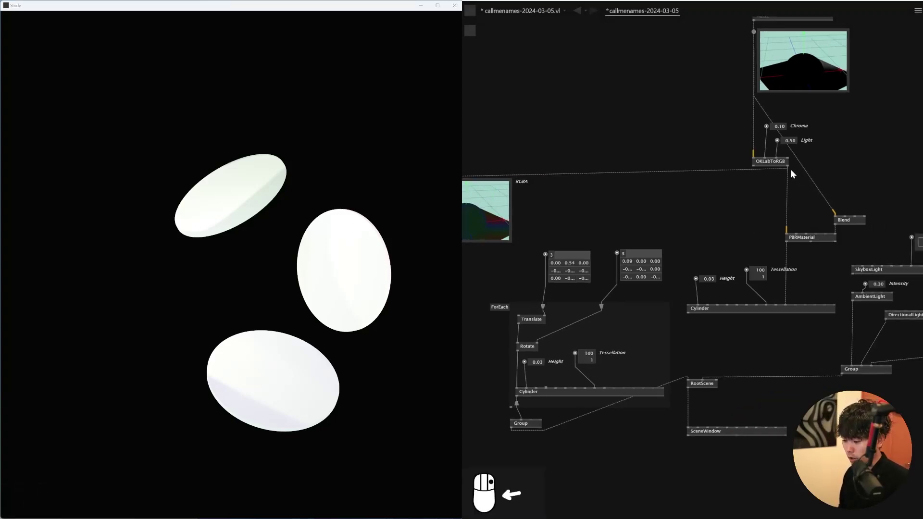
Connect the PBRMaterial to the looped Cylinder, removing the old single-disc link.
left_click_drag(786, 247, 290, 353)
middle_click(289, 353)
left_click_drag(353, 320, 693, 120)
left_click_drag(693, 120, 695, 344)
left_click(695, 344)
key("Delete")
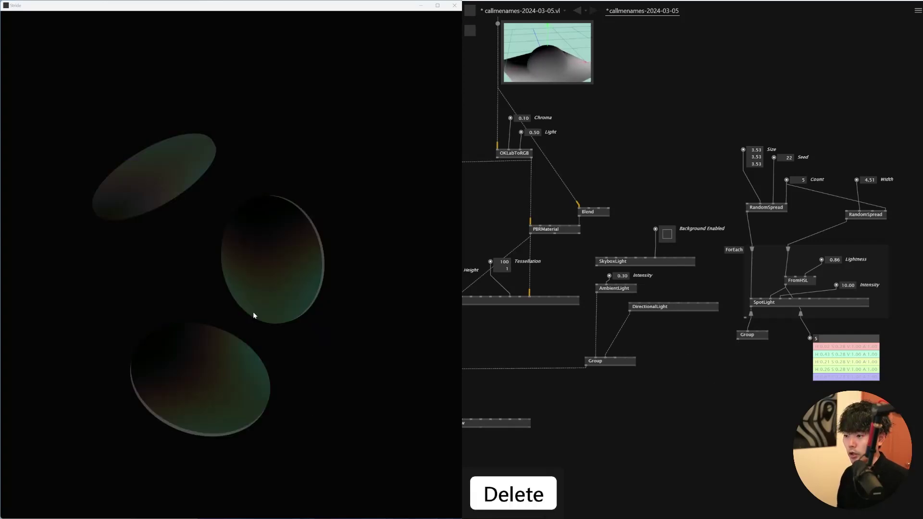
Expose FromHSL Lightness at 0.86 and SpotLight Intensity at 10 for brighter coloured lights.
left_click_drag(257, 330, 803, 278)
left_click_drag(804, 278, 722, 157)
left_click_drag(722, 156, 728, 147)
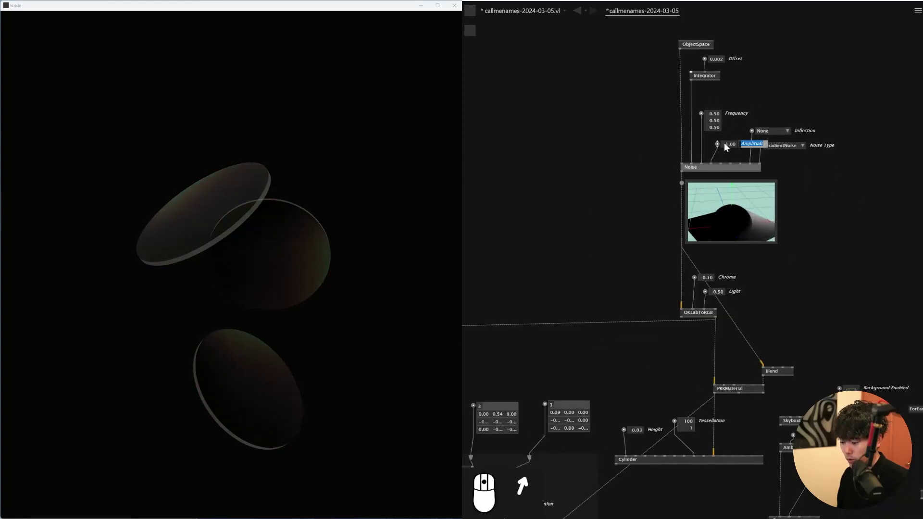
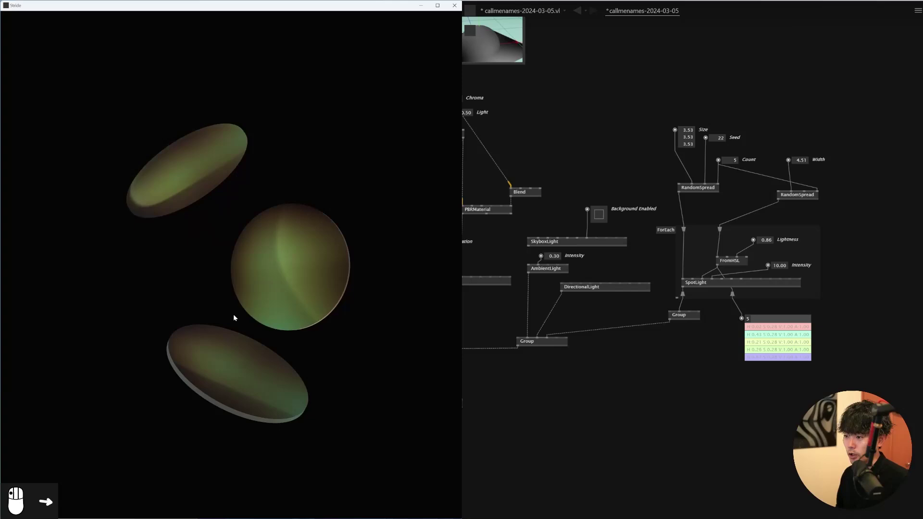
Expose the Amplitude pin on the Noise node and set it to 1.00 for vivid multicolour gradients.
left_click(670, 281)
left_click_drag(714, 362, 783, 228)
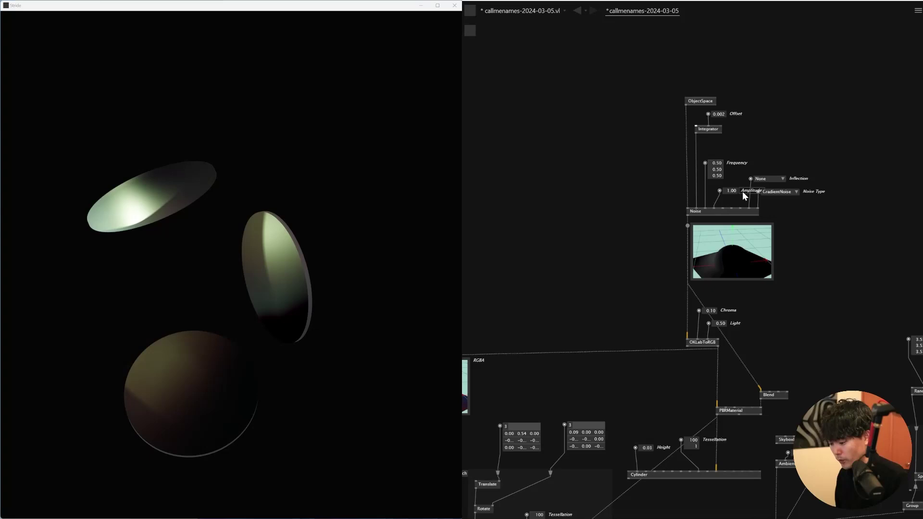
left_click(726, 191)
left_click_drag(681, 157, 823, 224)
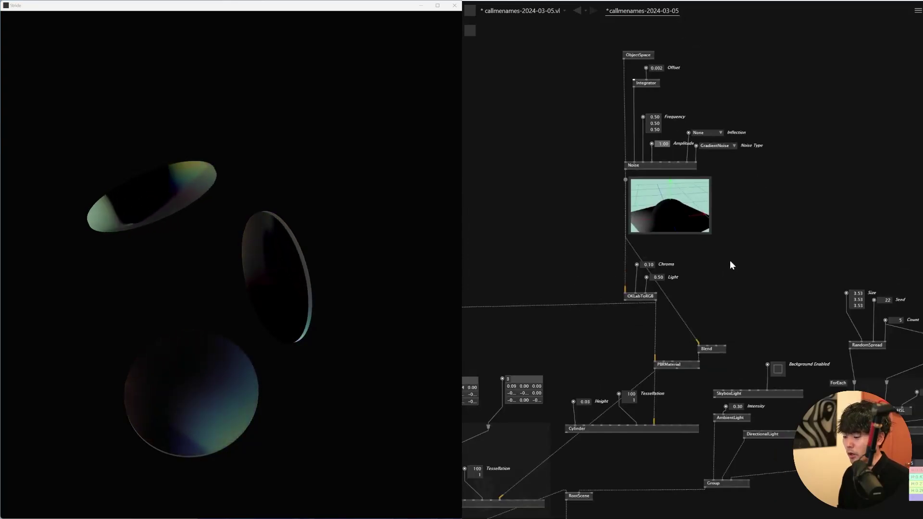
left_click(306, 357)
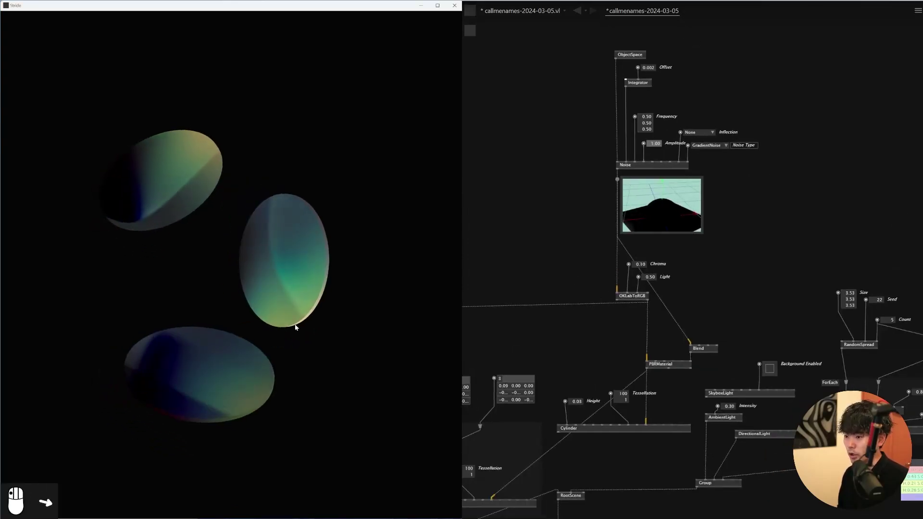
Show the optional Metalness and Roughness pins on the PBRMaterial node.
left_click(332, 340)
left_click_drag(739, 123, 716, 197)
left_click(716, 197)
right_click(778, 279)
scroll("up", 3)
right_click(808, 303)
Set Metalness to 0.10 and Roughness to 0.50 for soft glossy shading on the discs.
left_click_drag(767, 284, 706, 320)
middle_click(706, 320)
left_click_drag(703, 345, 791, 324)
left_click_drag(791, 325, 704, 367)
left_click(704, 367)
scroll("up", 3)
scroll("up", 3)
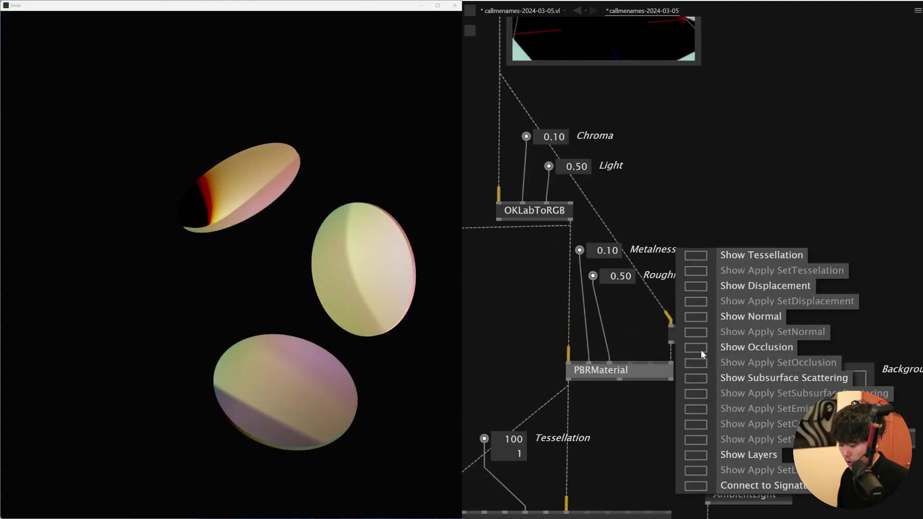
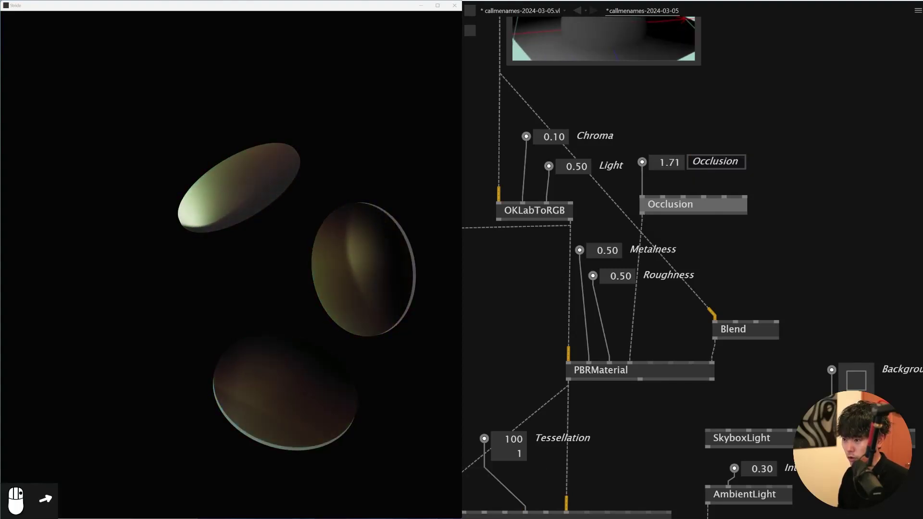
Adjust the Occlusion amount from a higher trial value down to -0.89.
key("ctrl+z")
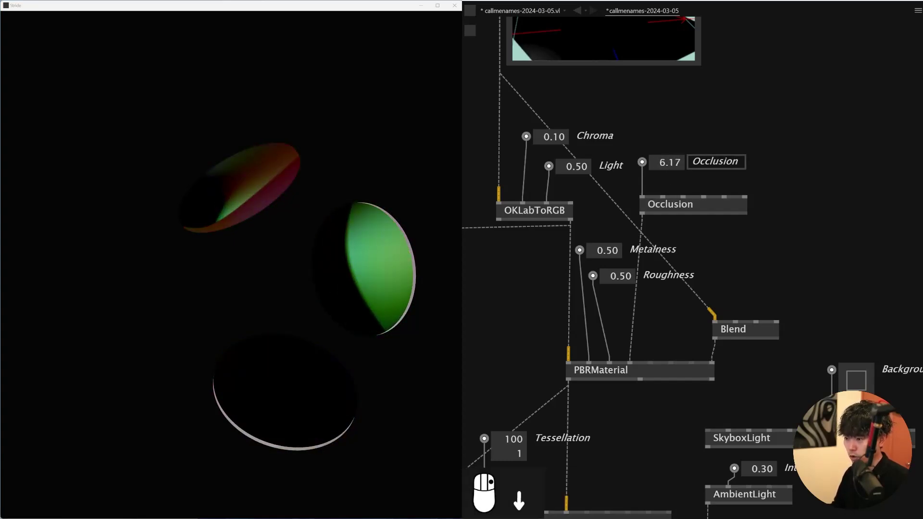
key("Up")
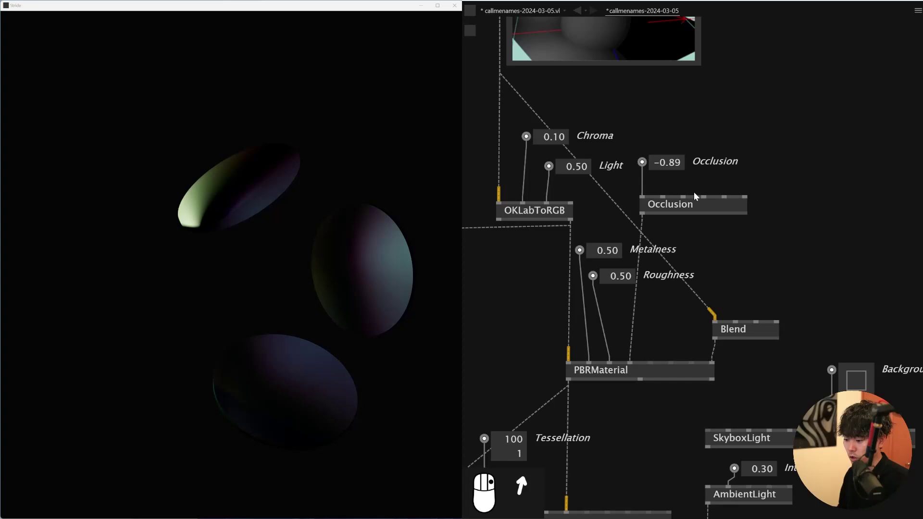
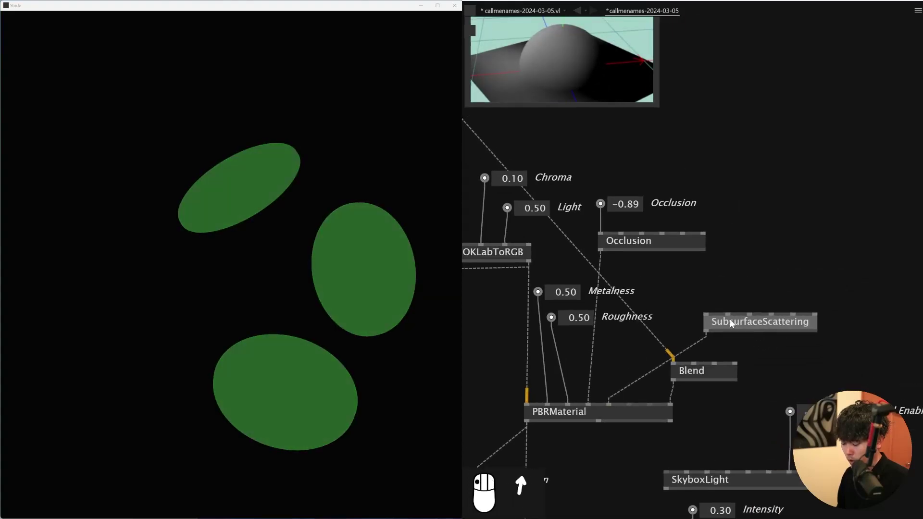
Raise Occlusion to 2.98 and wire SubsurfaceScattering through Blend into the PBRMaterial.
left_click_drag(684, 295, 561, 241)
left_click_drag(551, 215, 284, 240)
left_click_drag(284, 241, 802, 221)
right_click(803, 221)
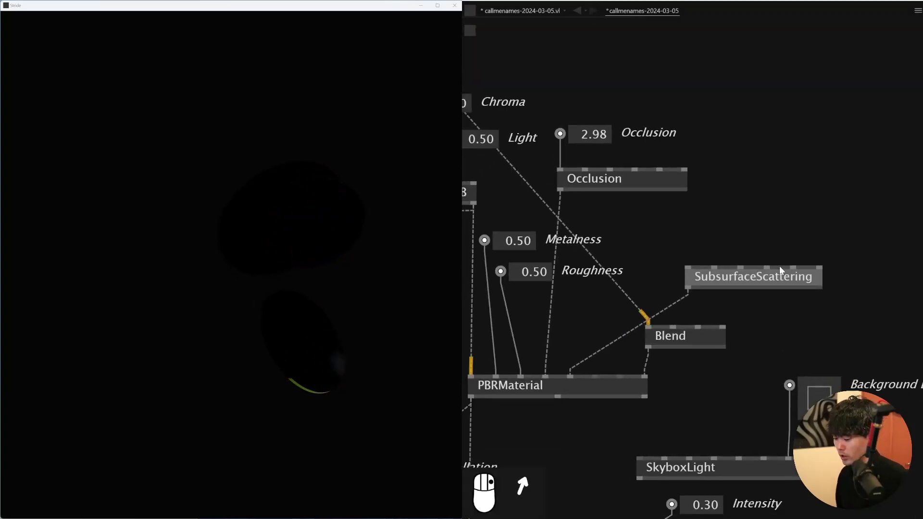
Feed the disc color into SubsurfaceScattering, link it to the material and tidy the nodes.
left_click_drag(743, 294, 695, 274)
left_click_drag(695, 274, 682, 358)
key("1")
right_click(699, 358)
left_click_drag(763, 350, 764, 364)
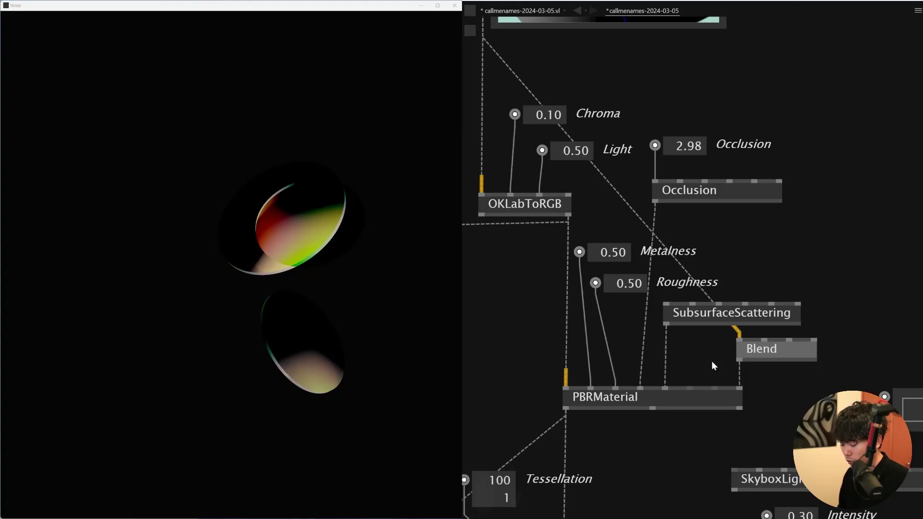
left_click_drag(709, 418, 317, 410)
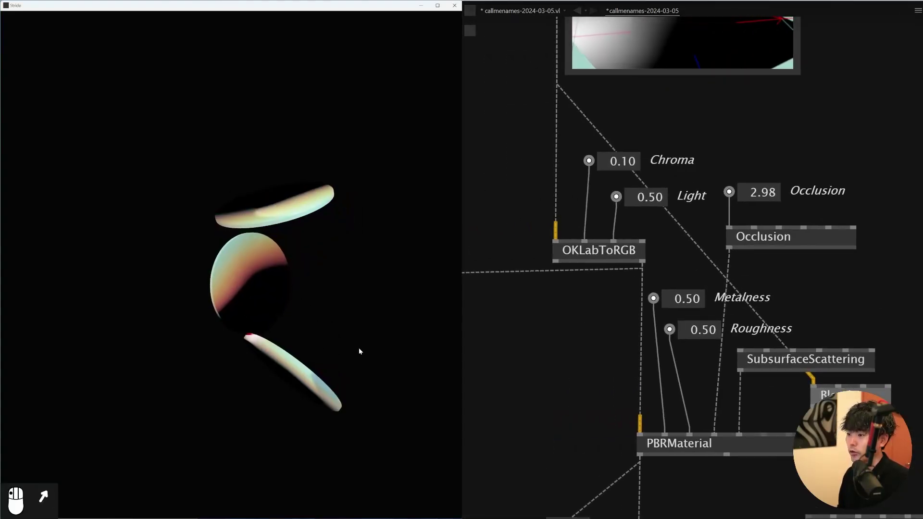
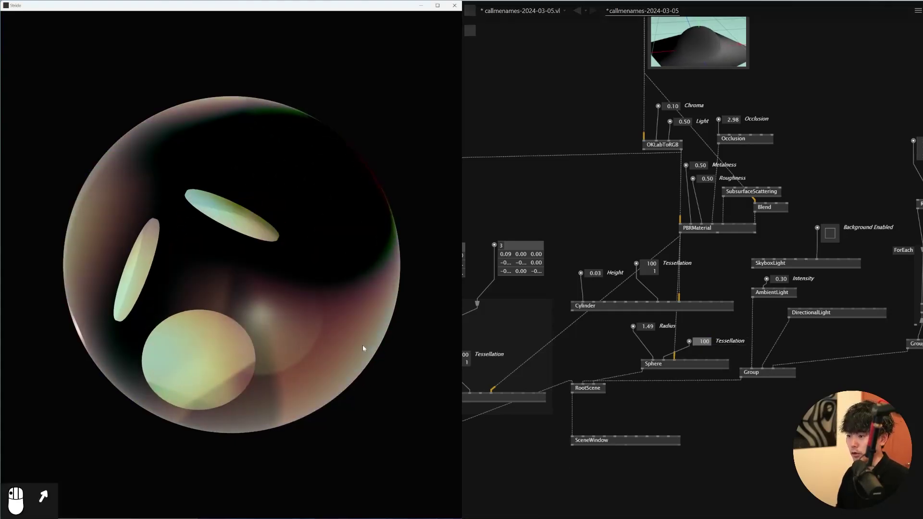
Add a Sphere of Radius 1.49, Tessellation 100 with the material into the scene Group.
right_click(293, 347)
scroll("up", 3)
left_click(303, 353)
left_click(348, 374)
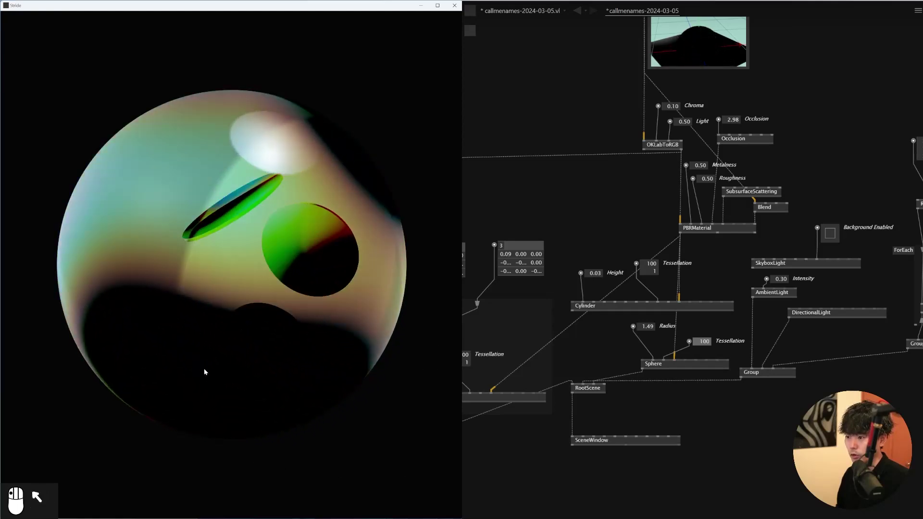
Wire the RandomSpread-driven SpotLight ForEach loop into the scene for blue and red lighting.
right_click(830, 322)
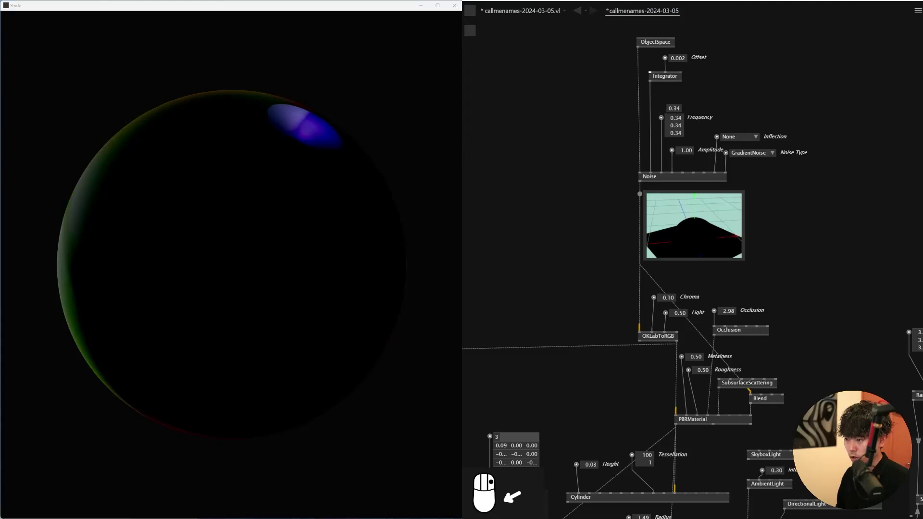
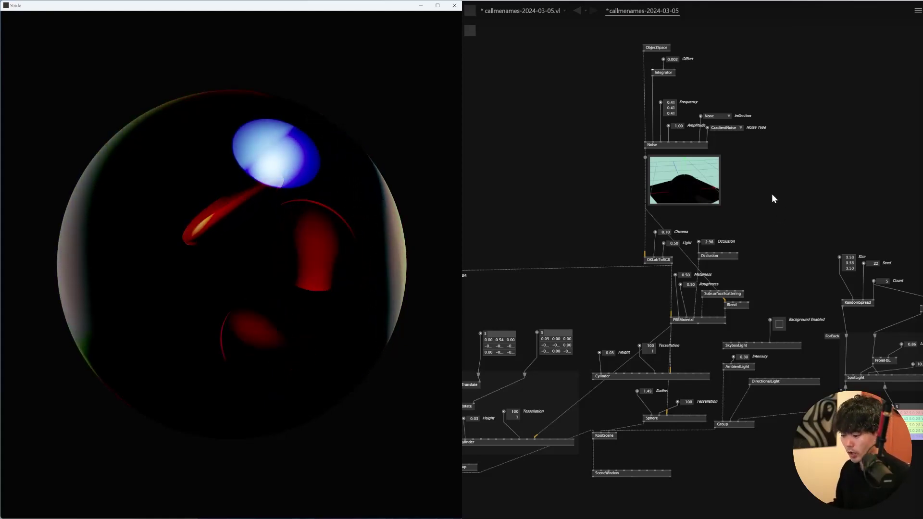
left_click_drag(656, 58, 655, 47)
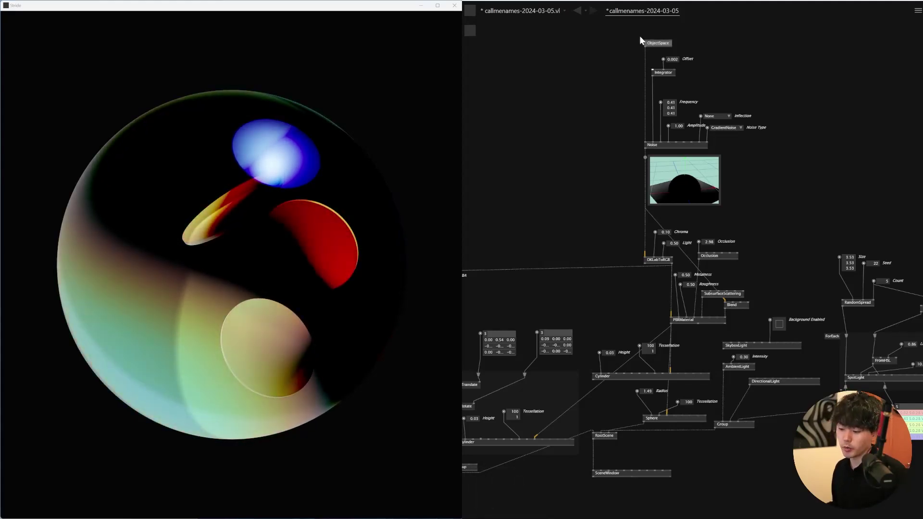
left_click_drag(742, 143, 624, 59)
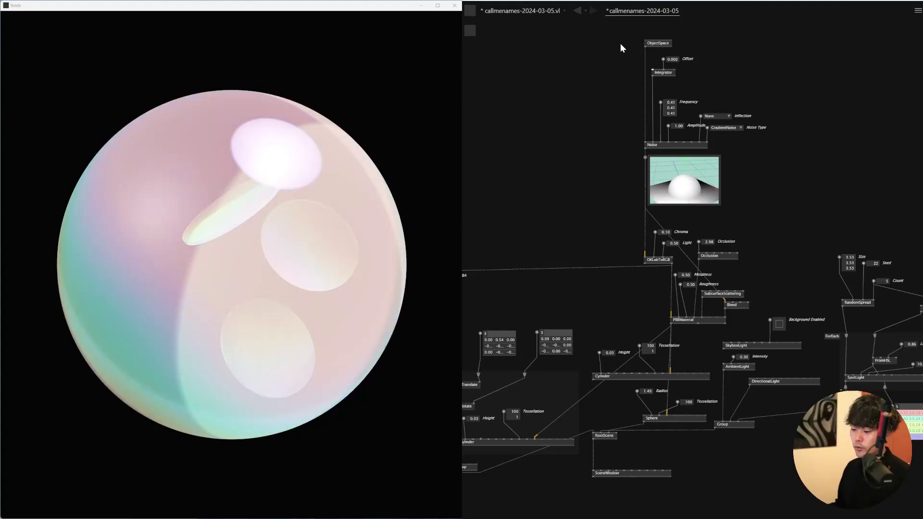
left_click_drag(737, 133, 594, 128)
left_click_drag(593, 128, 598, 123)
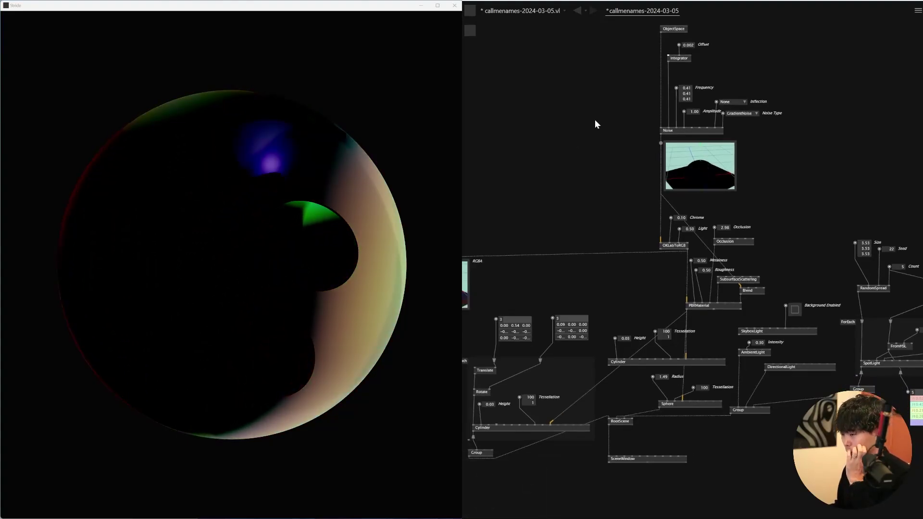